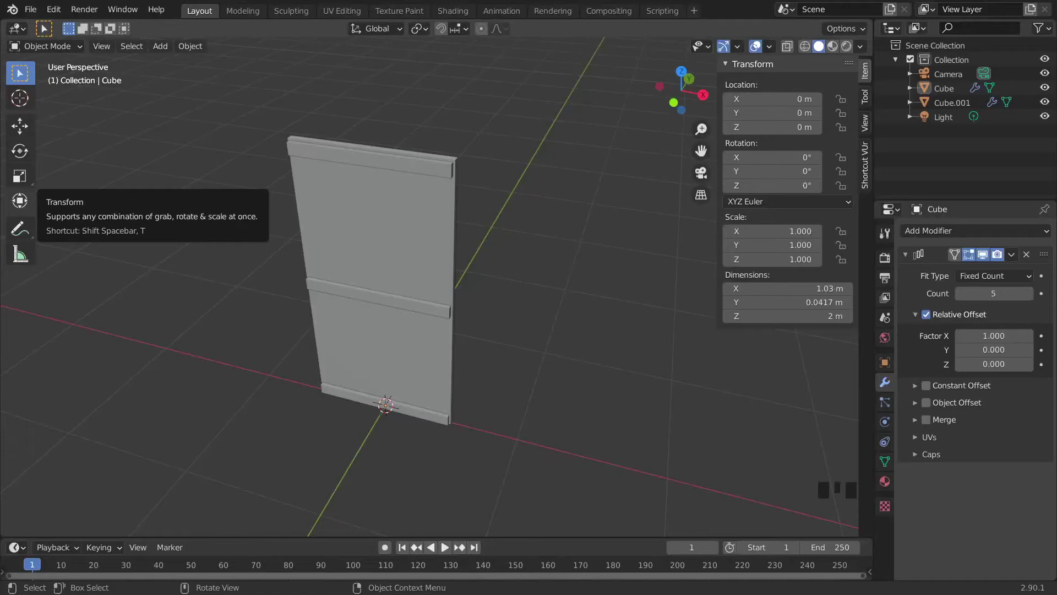
Select the plank Cube and add the batten Cube.001 to the selection
{"action": "left_click_drag", "start_coordinate": [451, 303], "coordinate": [444, 303]}
{"action": "left_click", "coordinate": [444, 302]}
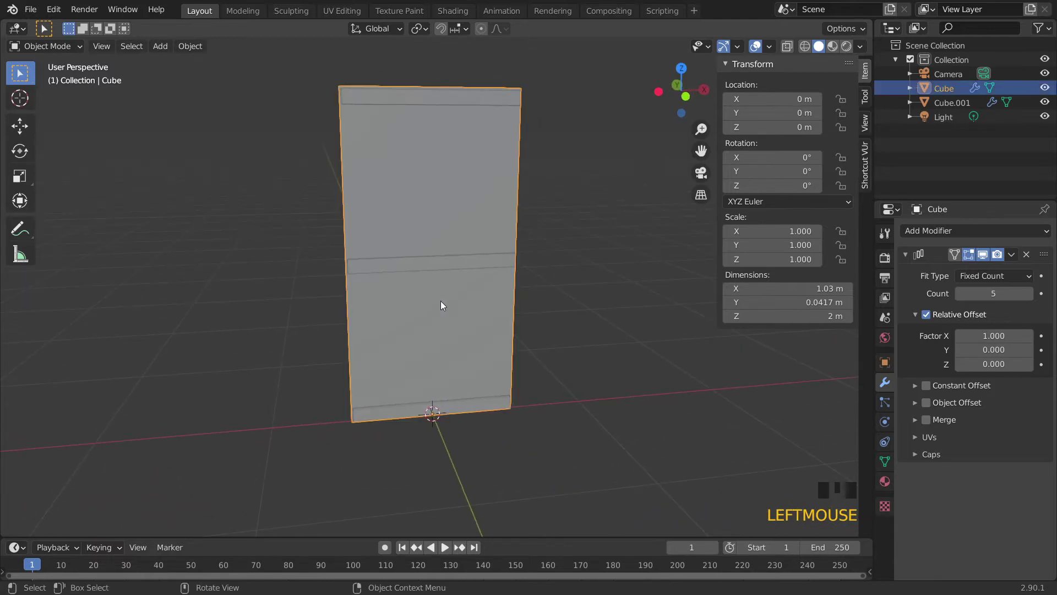
{"action": "left_click_drag", "start_coordinate": [446, 305], "coordinate": [498, 271]}
{"action": "left_click", "coordinate": [498, 271]}
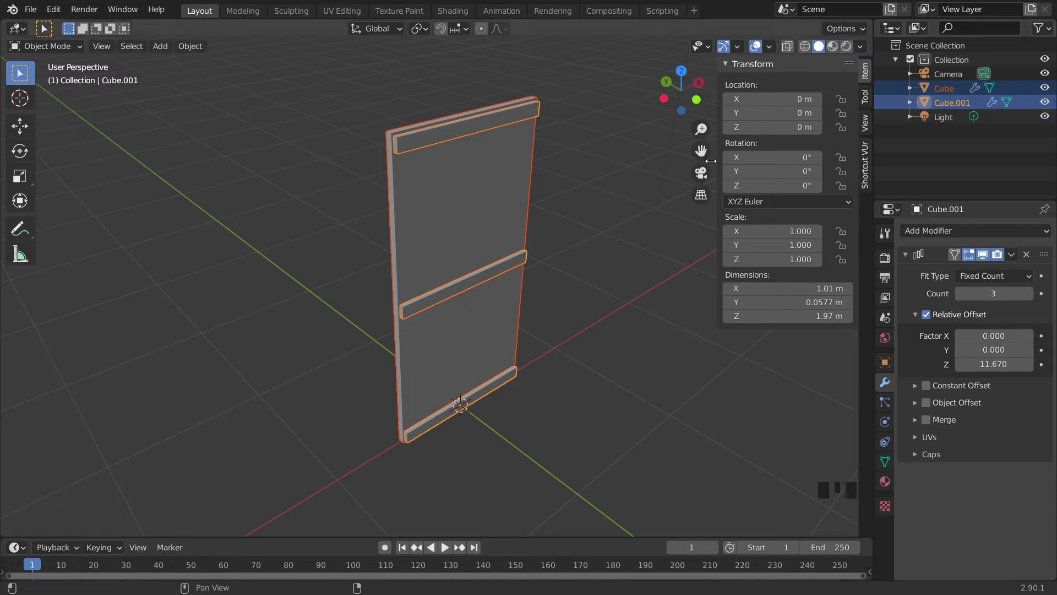
{"action": "left_click_drag", "start_coordinate": [198, 55], "coordinate": [301, 192]}
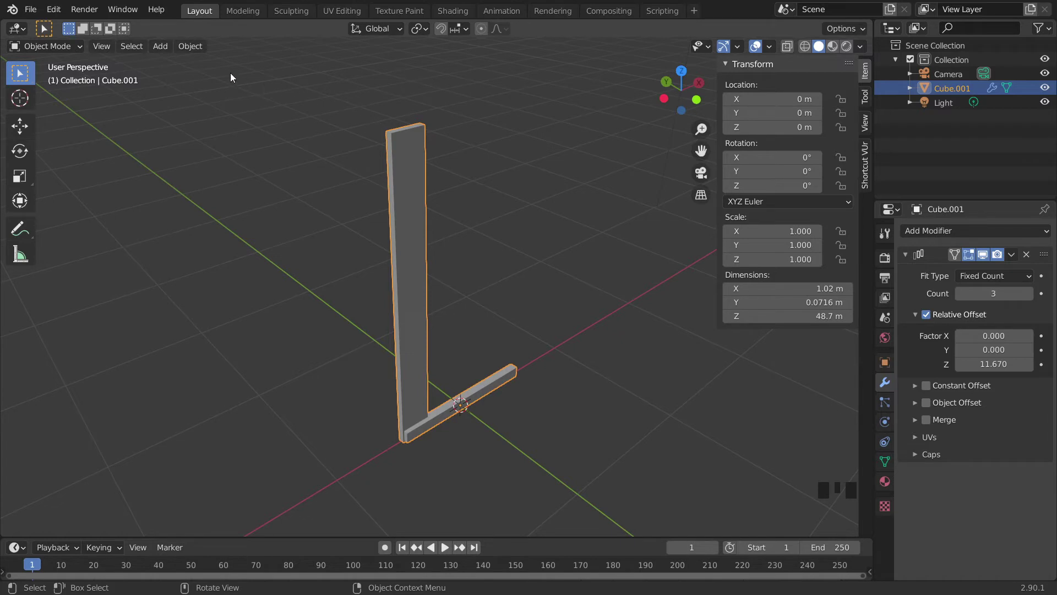
{"action": "left_click_drag", "start_coordinate": [58, 10], "coordinate": [604, 204]}
{"action": "left_click", "coordinate": [606, 136]}
{"action": "left_click", "coordinate": [495, 124]}
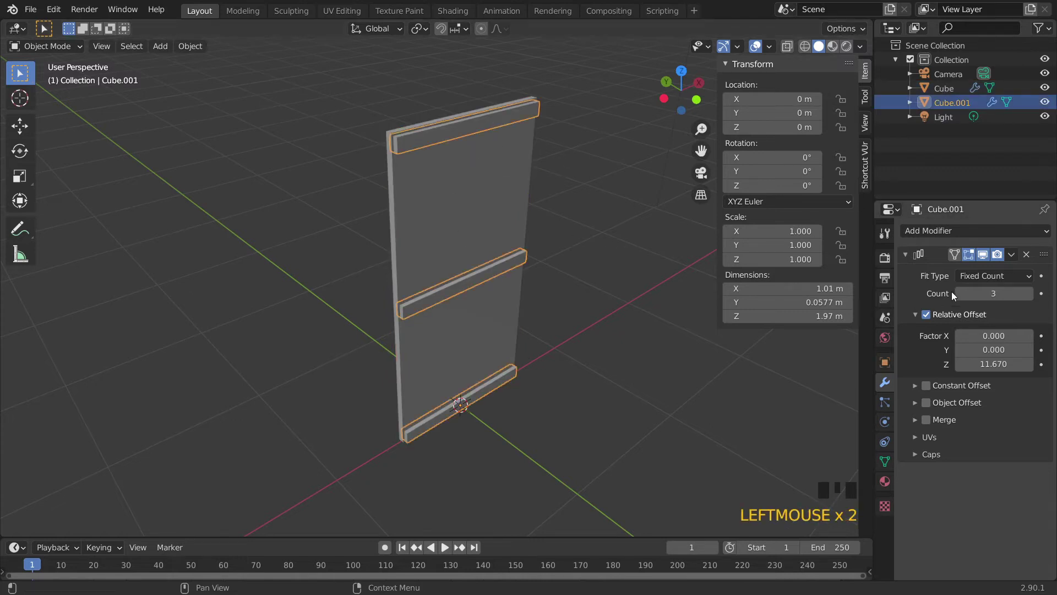
{"action": "left_click_drag", "start_coordinate": [1015, 256], "coordinate": [1007, 279]}
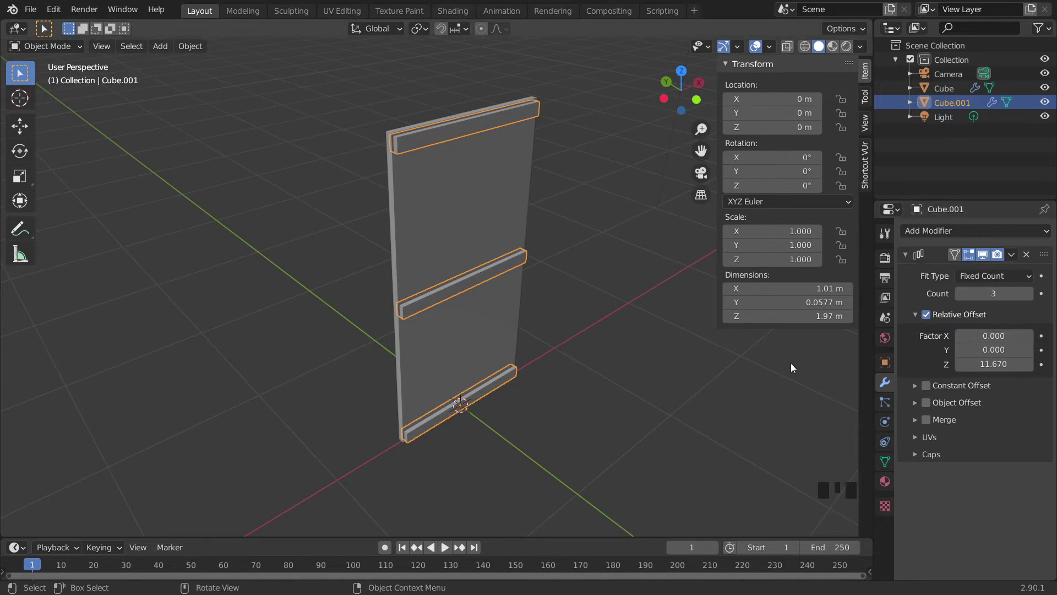
Apply the Array modifiers on both the battens and the planks so neither keeps modifiers
{"action": "key", "text": "ctrl+a"}
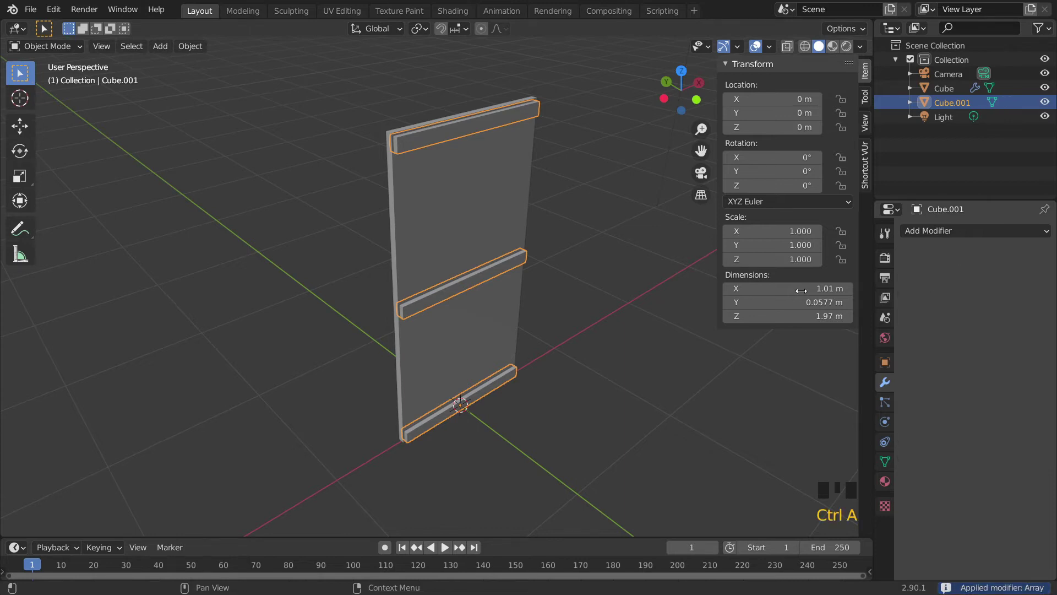
{"action": "left_click", "coordinate": [495, 221]}
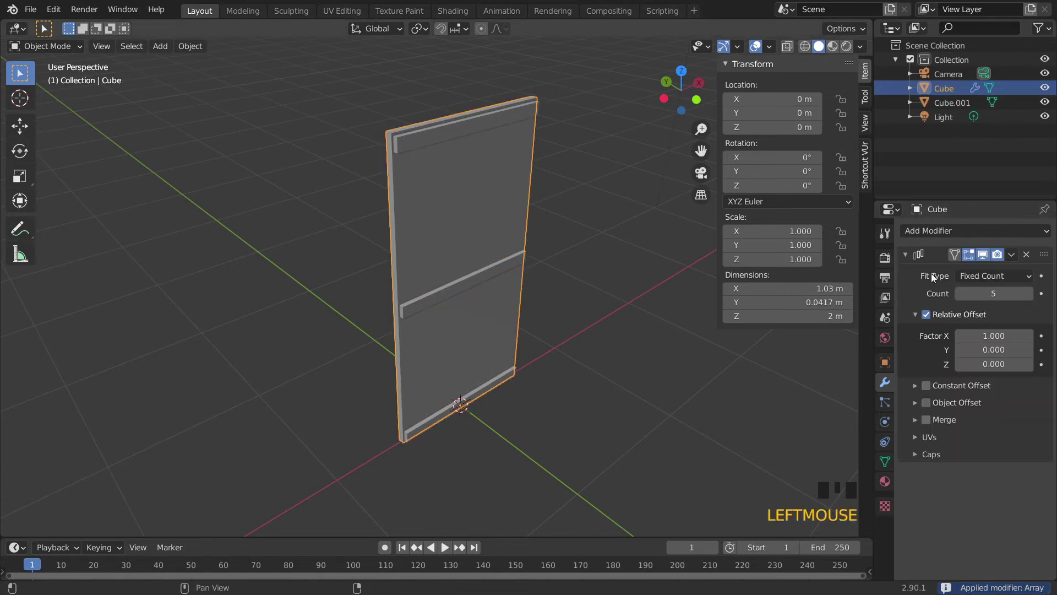
{"action": "key", "text": "ctrl+a"}
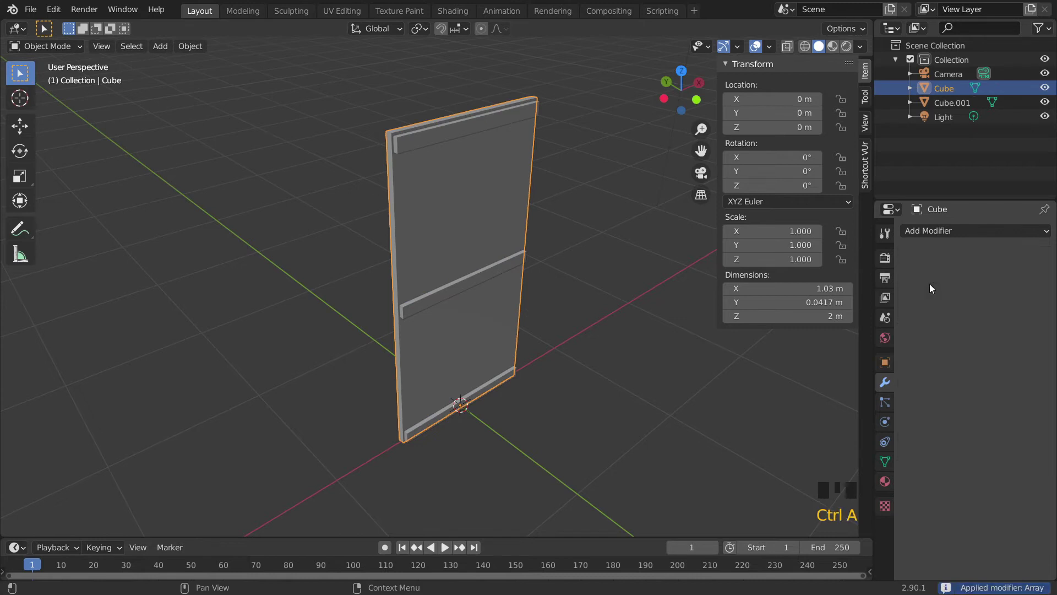
{"action": "left_click", "coordinate": [494, 273]}
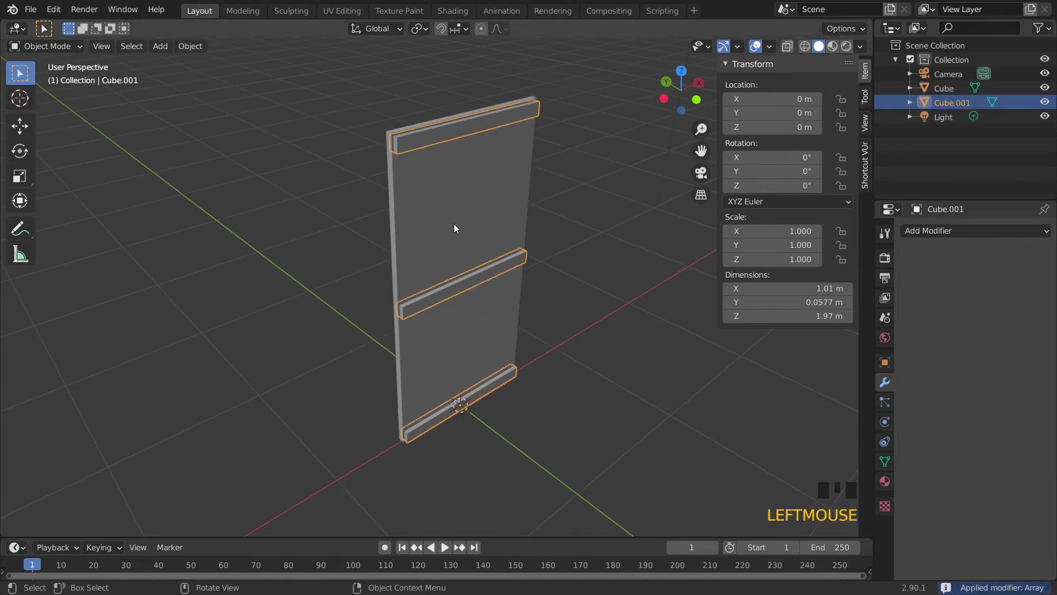
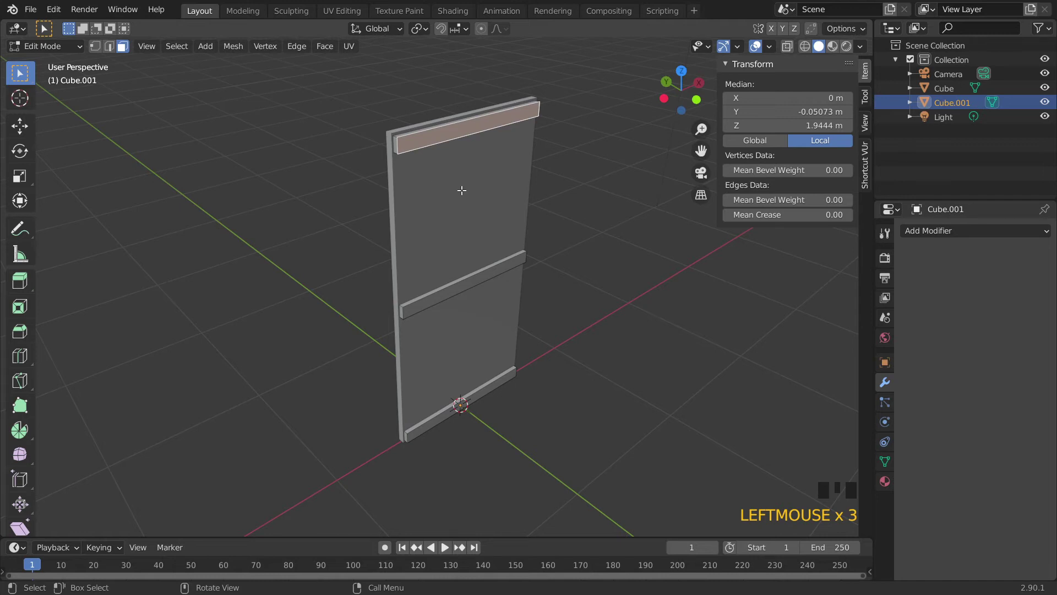
Return to Object Mode and select the planks with the battens as active object
{"action": "key", "text": "Tab"}
{"action": "left_click", "coordinate": [517, 212]}
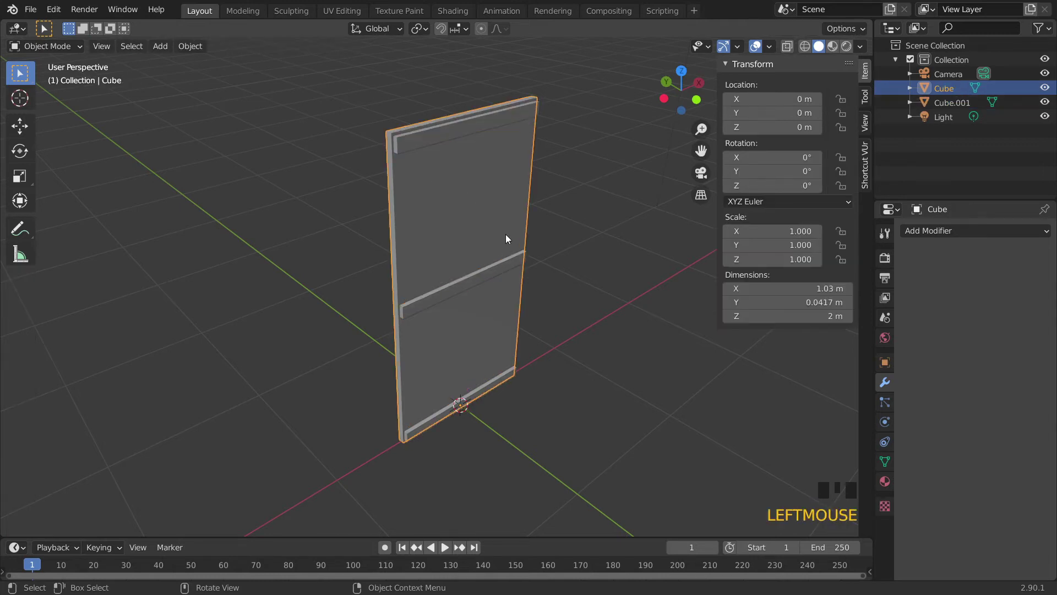
{"action": "left_click", "coordinate": [502, 269]}
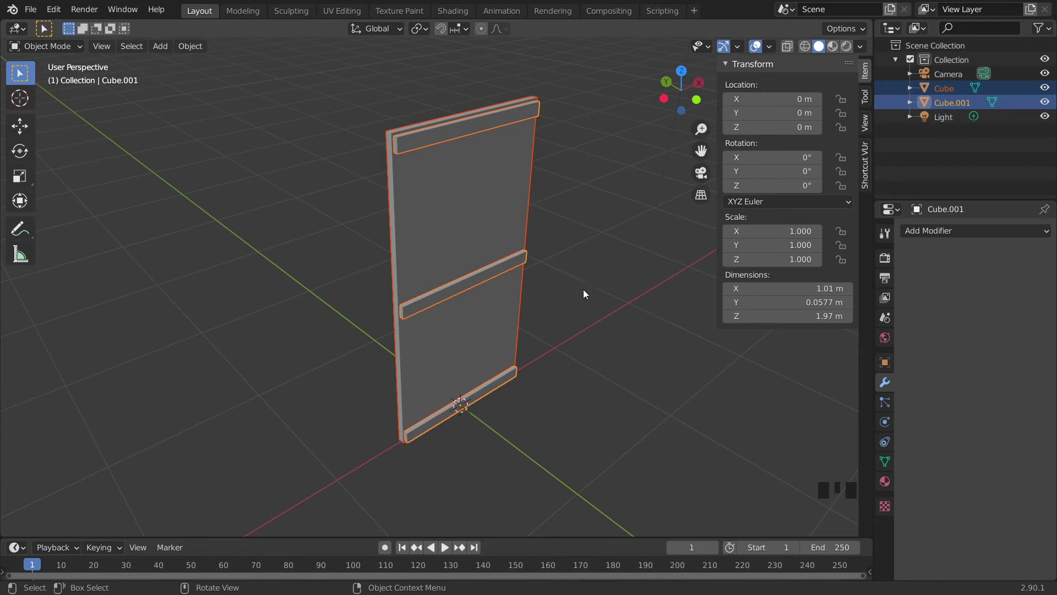
Join the planks and battens into the single object Cube.001
{"action": "left_click_drag", "start_coordinate": [200, 54], "coordinate": [233, 190]}
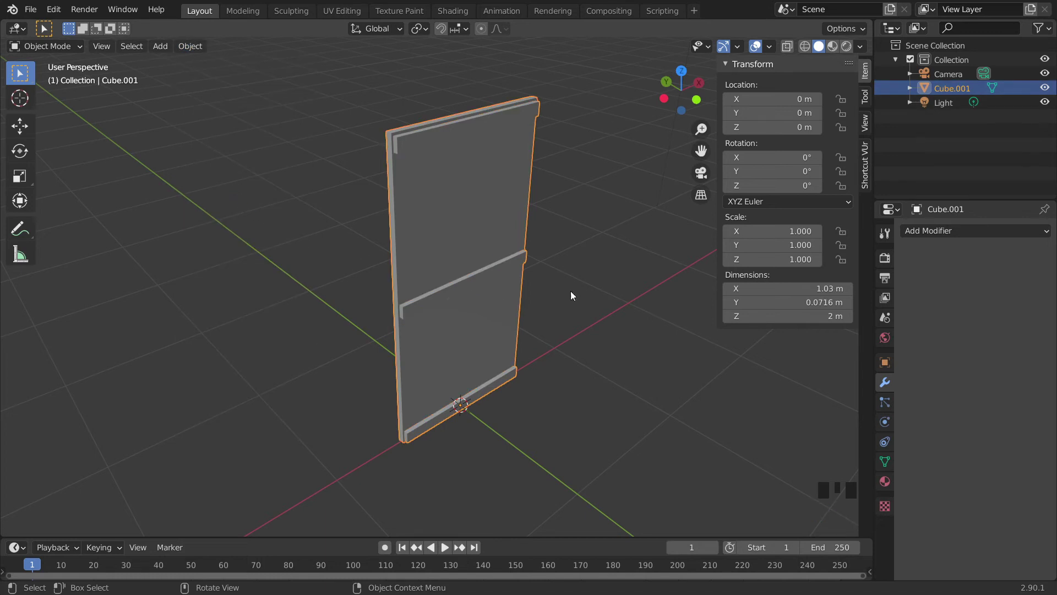
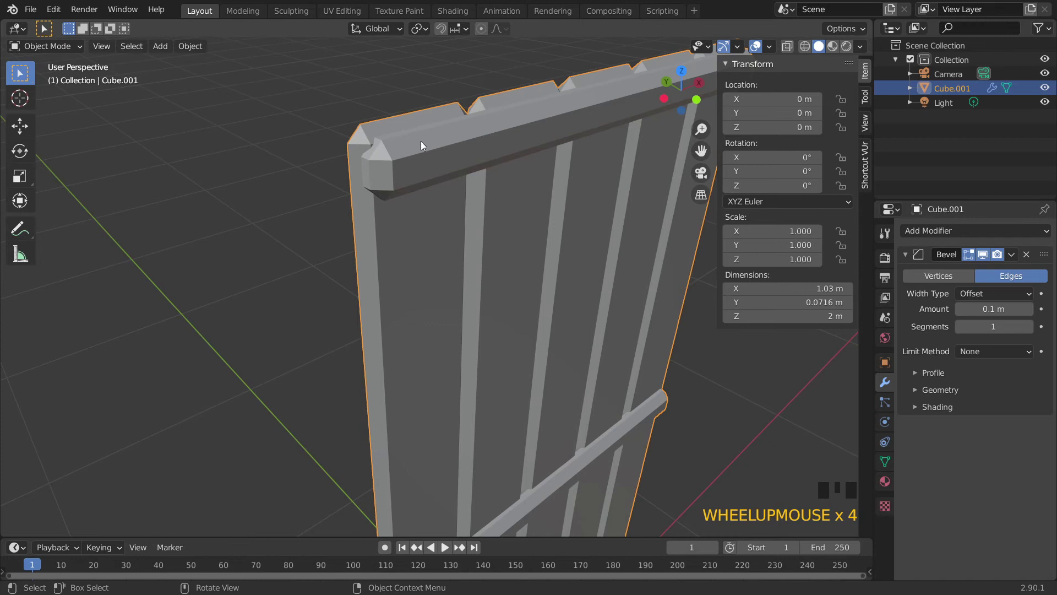
Dial the Bevel modifier amount down to a subtle 0.005 m edge
{"action": "scroll", "scroll_direction": "up", "scroll_amount": 3}
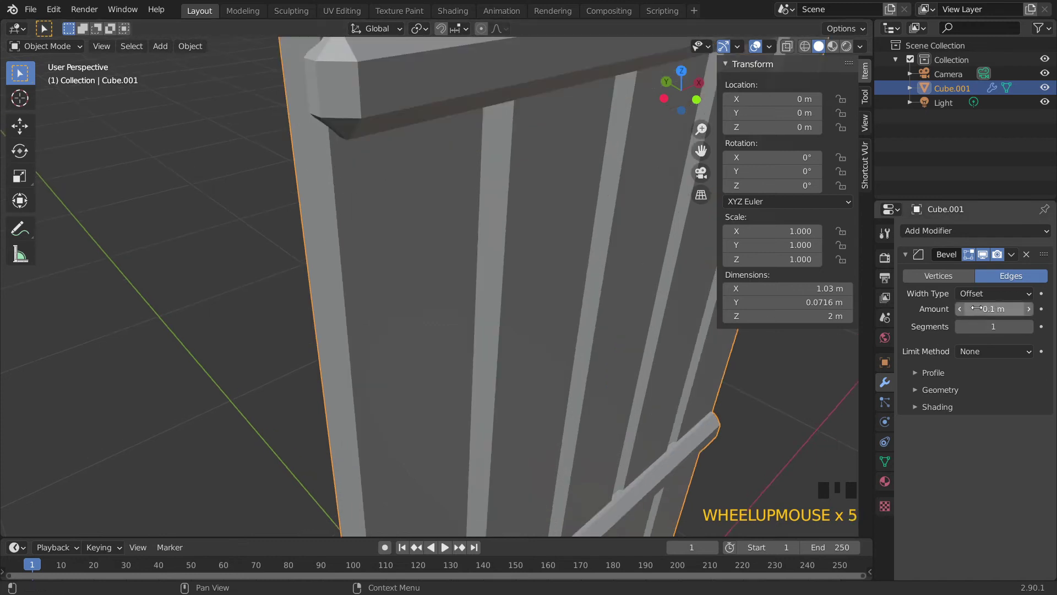
{"action": "left_click_drag", "start_coordinate": [962, 311], "coordinate": [484, 343]}
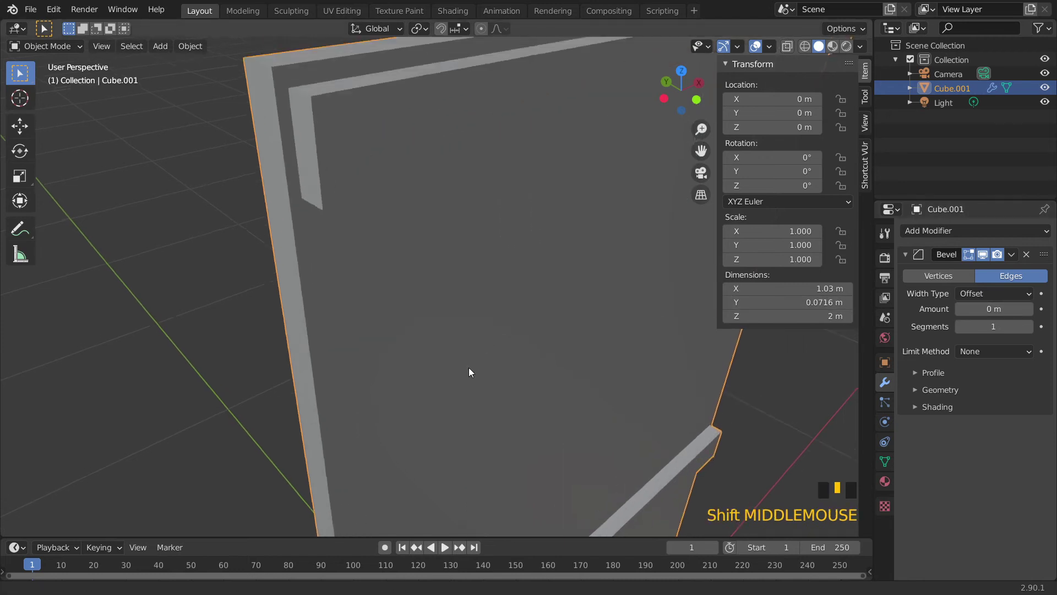
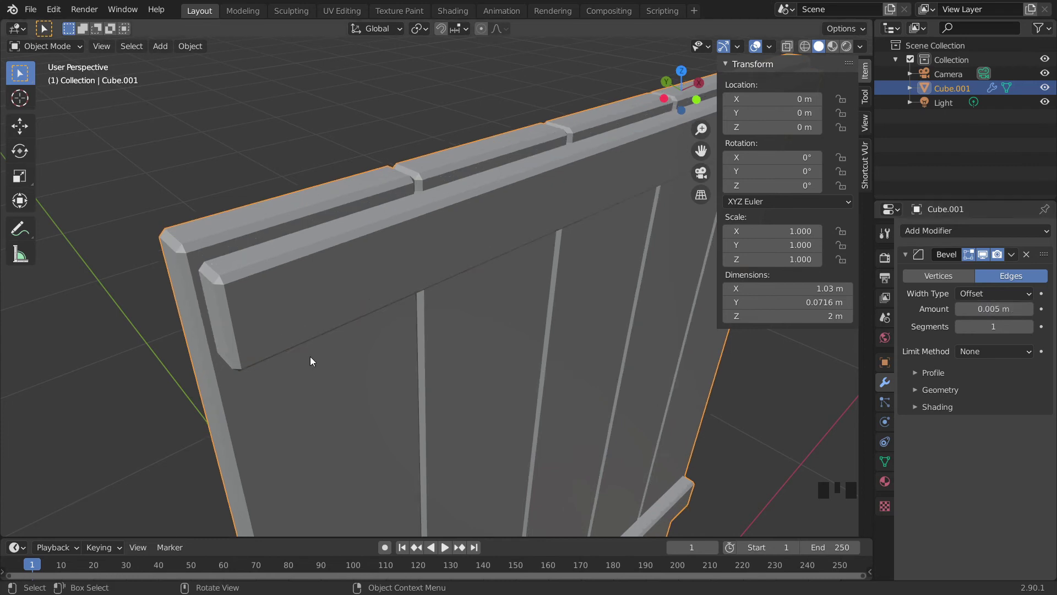
{"action": "scroll", "scroll_direction": "down", "scroll_amount": 3}
{"action": "left_click_drag", "start_coordinate": [353, 390], "coordinate": [447, 212]}
{"action": "left_click_drag", "start_coordinate": [517, 212], "coordinate": [433, 171]}
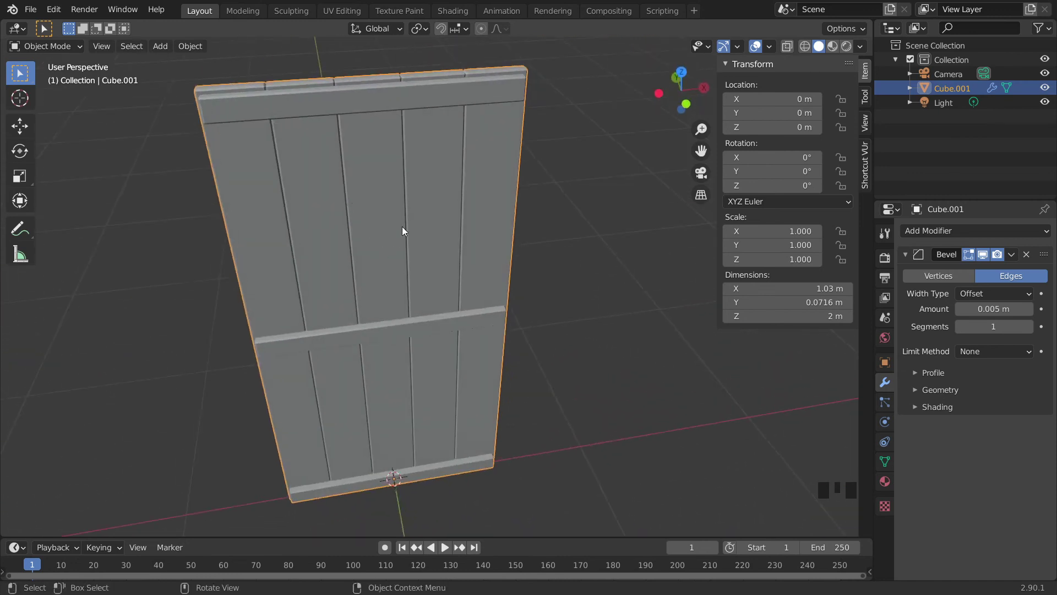
{"action": "left_click_drag", "start_coordinate": [404, 233], "coordinate": [340, 99]}
{"action": "scroll", "scroll_direction": "up", "scroll_amount": 3}
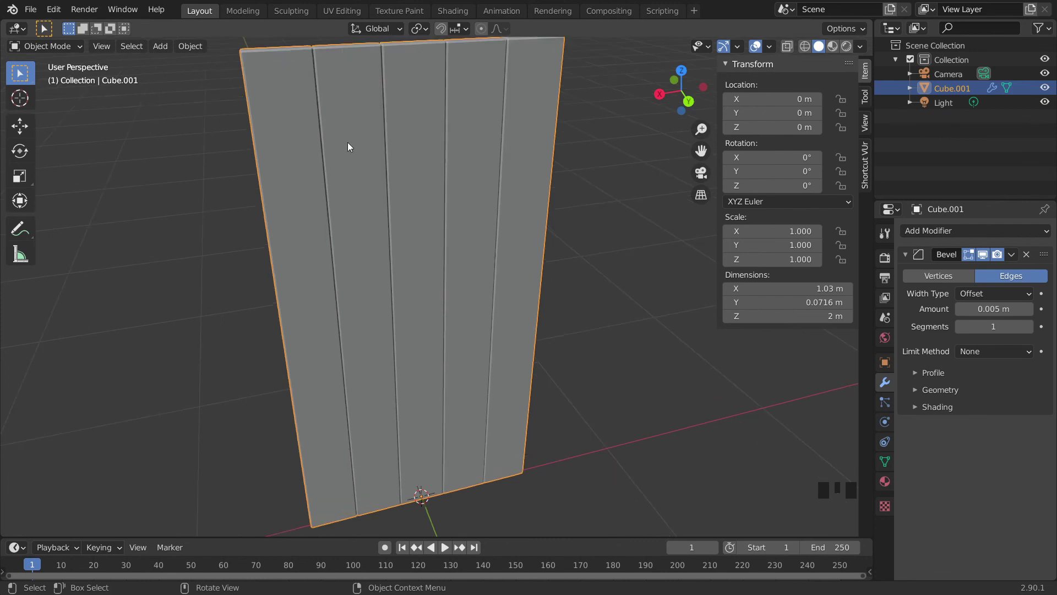
{"action": "scroll", "scroll_direction": "up", "scroll_amount": 3}
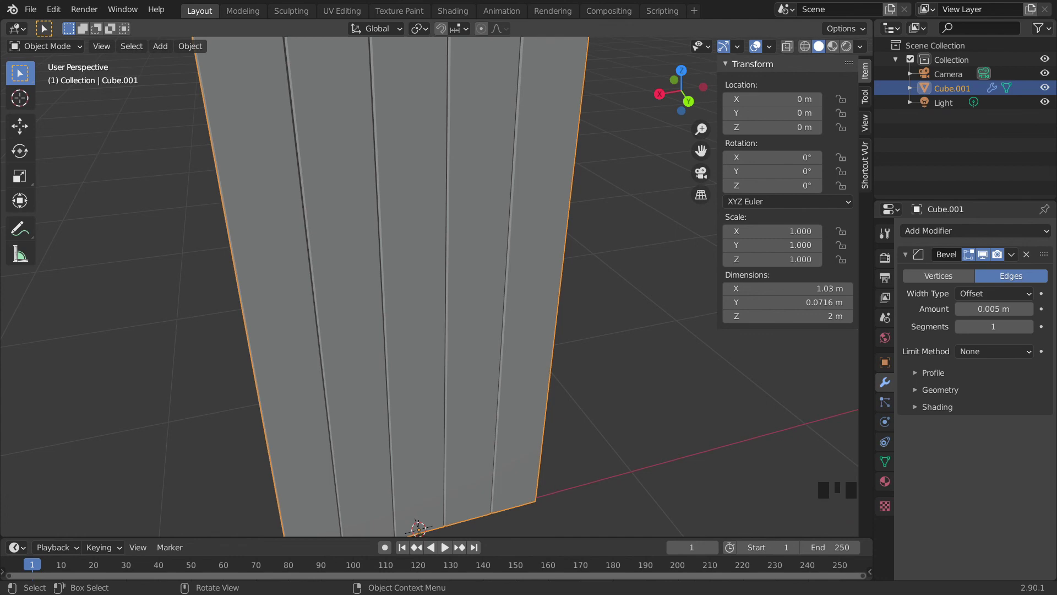